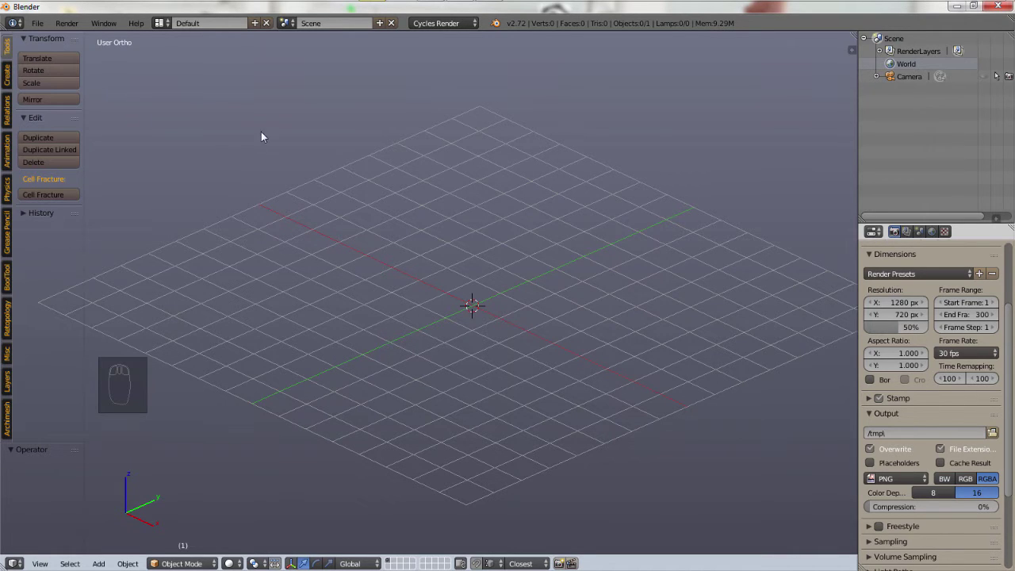
From front view, add a mesh cube and scale it up into a large box.
{"action": "key", "text": "KP_1"}
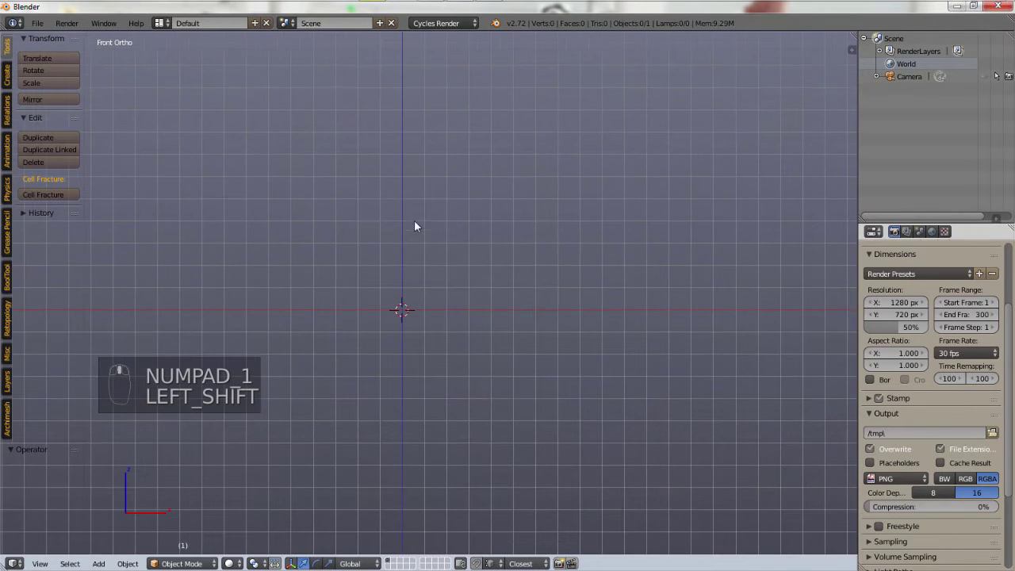
{"action": "key", "text": "shift+a"}
{"action": "left_click_drag", "start_coordinate": [399, 305], "coordinate": [432, 382]}
{"action": "key", "text": "s"}
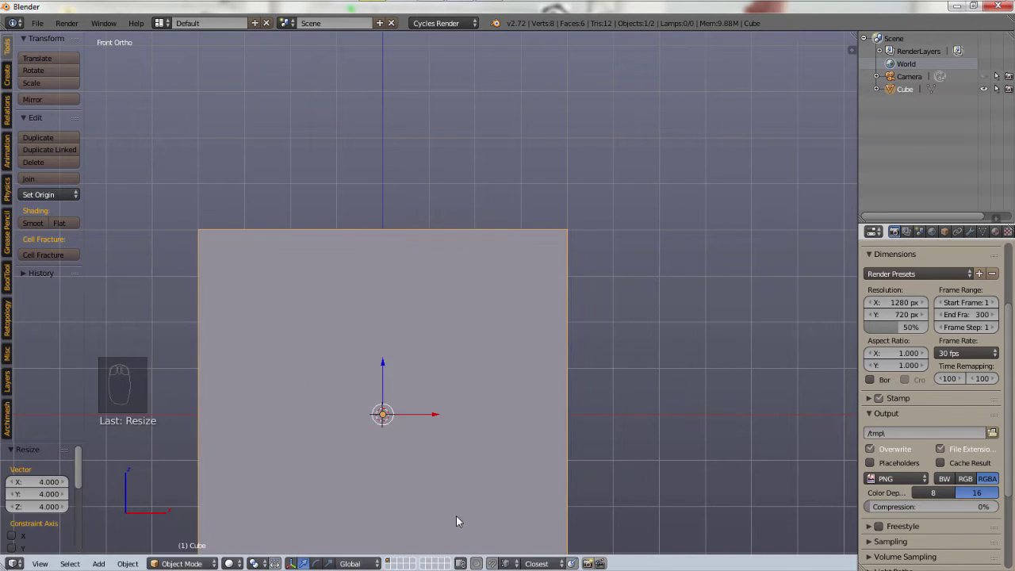
{"action": "left_click_drag", "start_coordinate": [492, 337], "coordinate": [459, 373]}
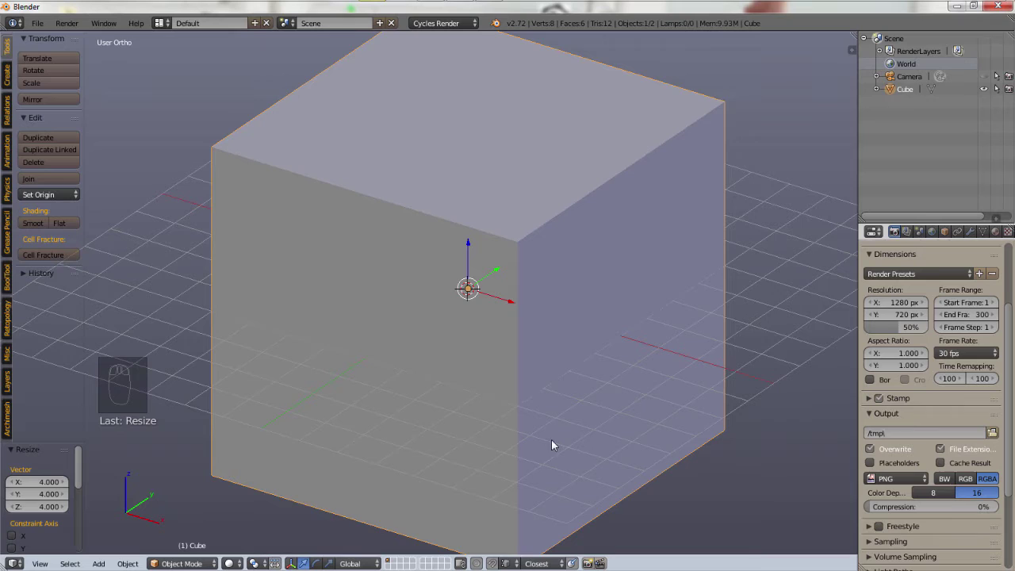
Navigate the viewport around the enlarged cube.
{"action": "middle_click", "coordinate": [260, 374]}
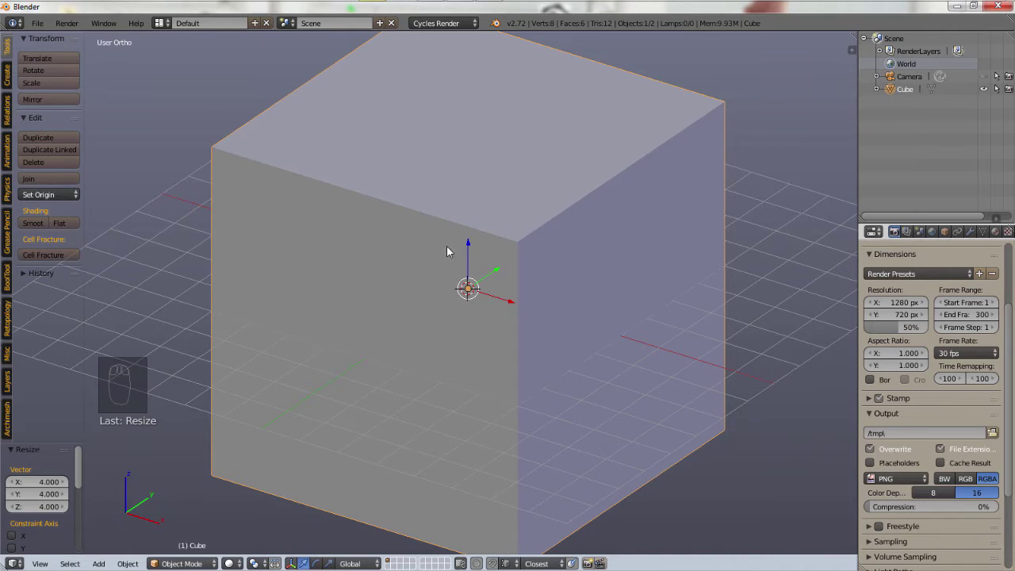
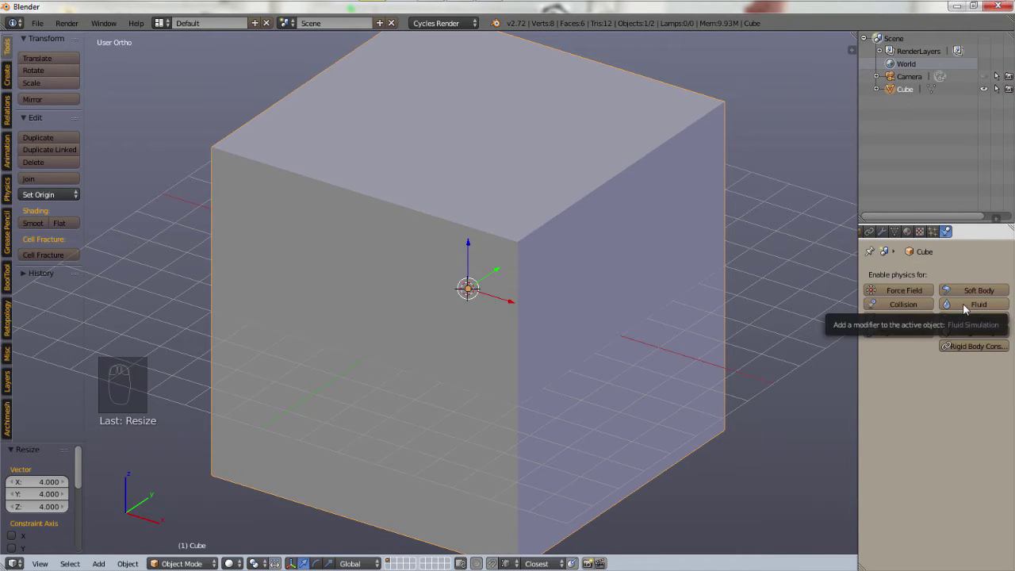
Enable Fluid physics on the cube and bring up the fluid type choices.
{"action": "left_click", "coordinate": [967, 309]}
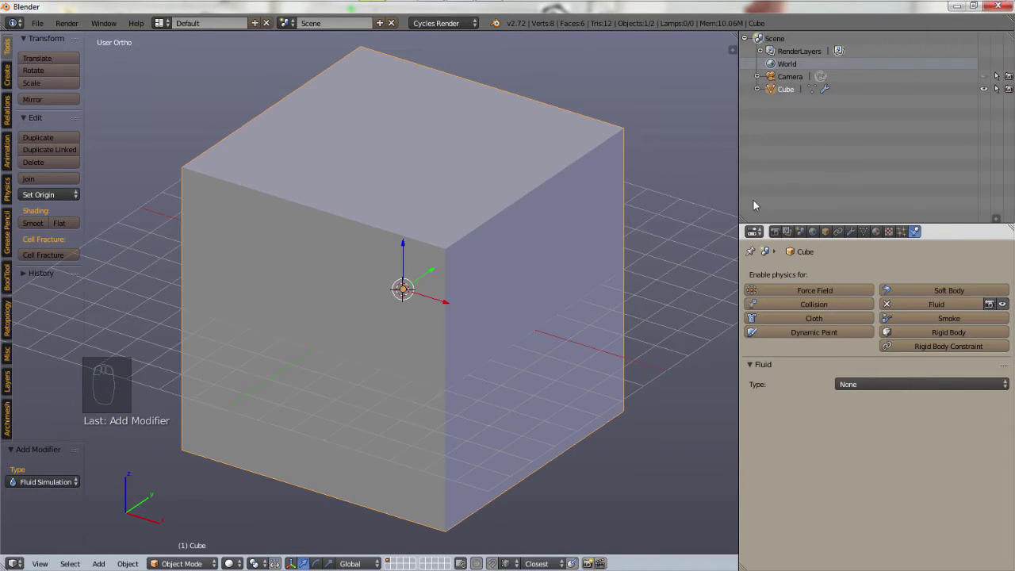
{"action": "left_click", "coordinate": [789, 92]}
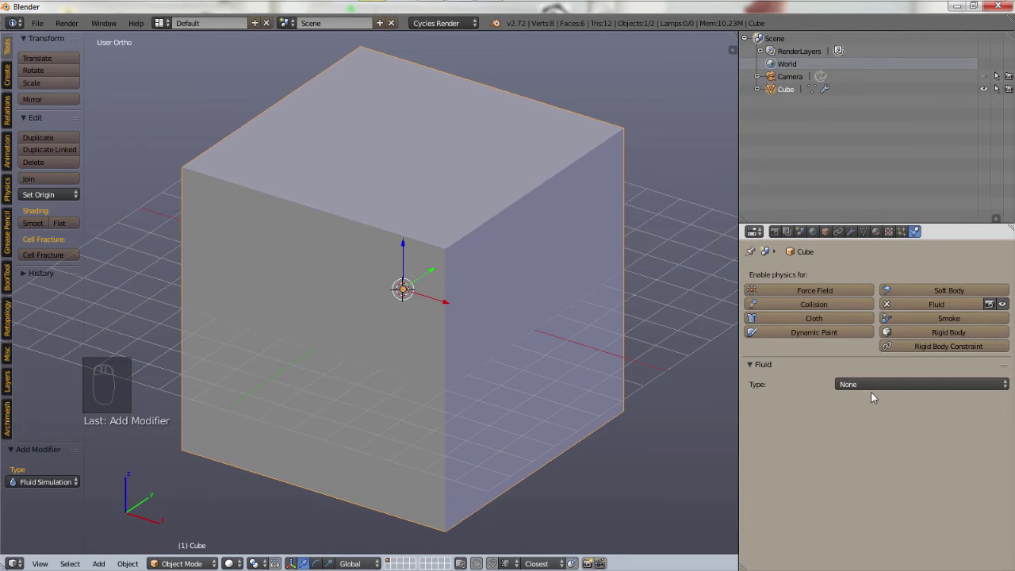
Set the cube's fluid type to Domain.
{"action": "left_click_drag", "start_coordinate": [873, 392], "coordinate": [872, 502]}
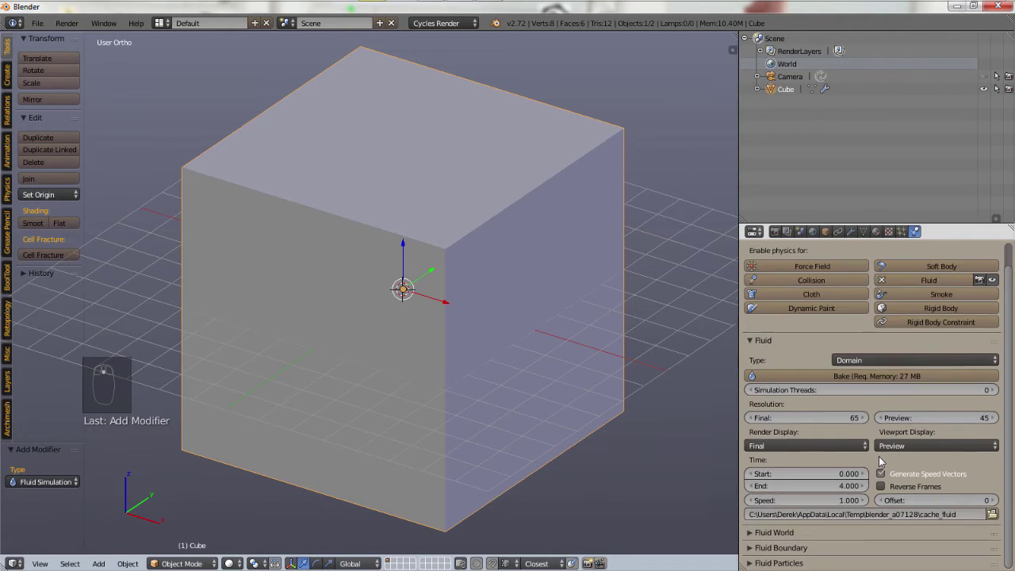
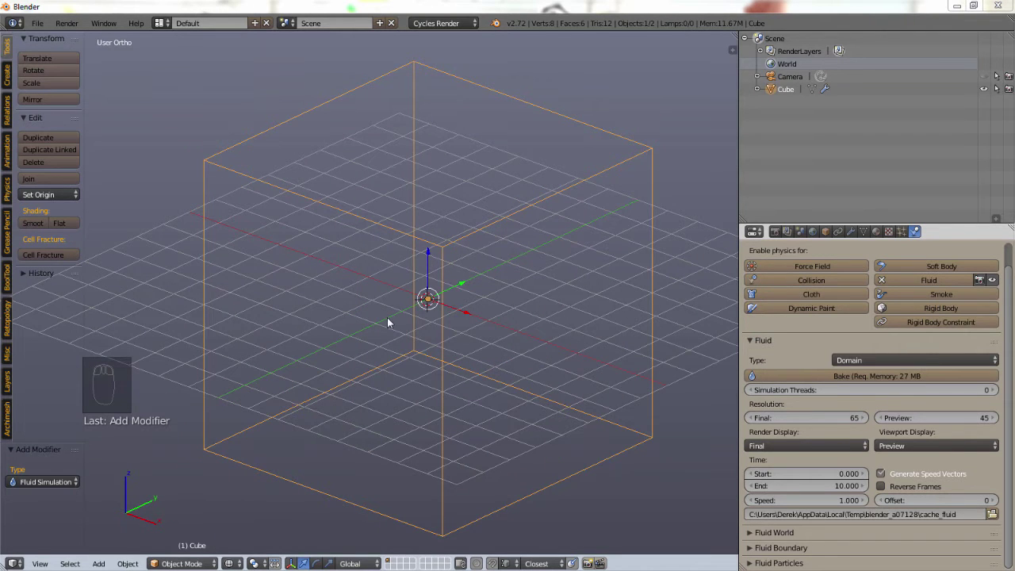
Raise the domain box onto the ground along Z and snap the 3D cursor to its centre, then view from top.
{"action": "left_click_drag", "start_coordinate": [388, 324], "coordinate": [264, 355]}
{"action": "key", "text": "KP_1"}
{"action": "left_click_drag", "start_coordinate": [270, 346], "coordinate": [287, 192]}
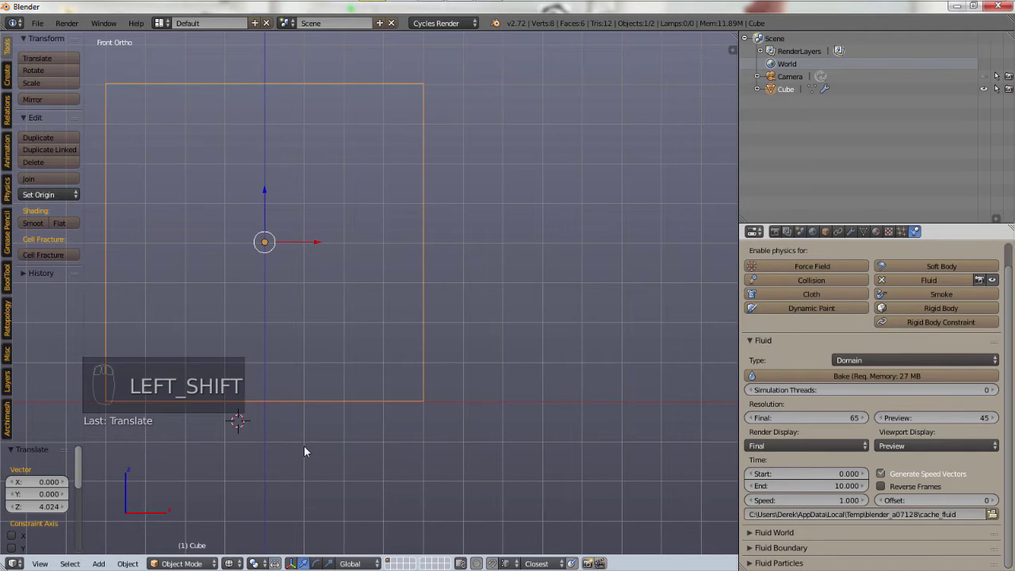
{"action": "key", "text": "shift+s"}
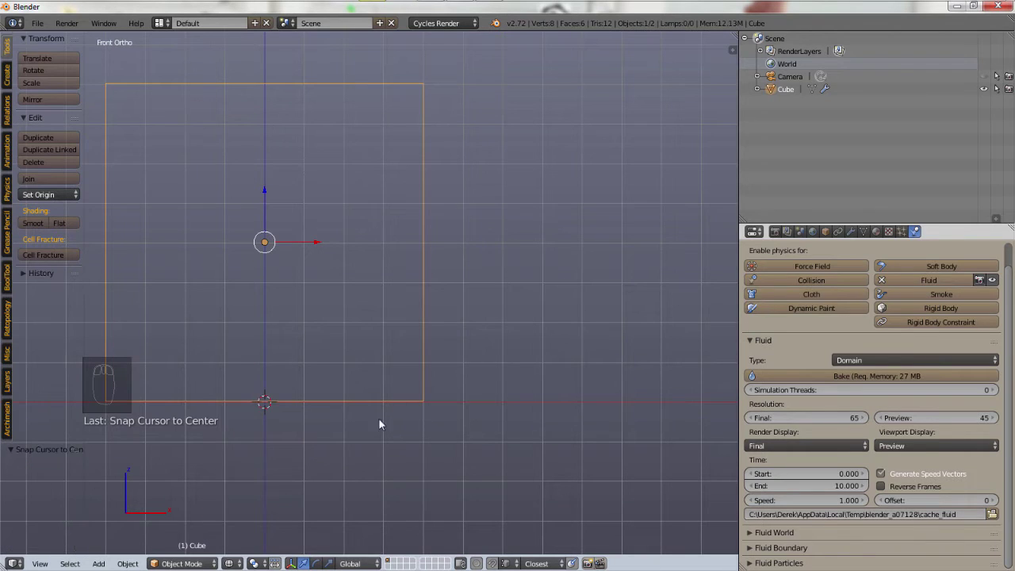
{"action": "key", "text": "KP_7"}
{"action": "middle_click", "coordinate": [456, 287]}
Add a plane at the cursor and scale it about 7.73 times beyond the domain.
{"action": "left_click", "coordinate": [391, 243]}
{"action": "left_click_drag", "start_coordinate": [406, 268], "coordinate": [498, 260]}
{"action": "key", "text": "shift+a"}
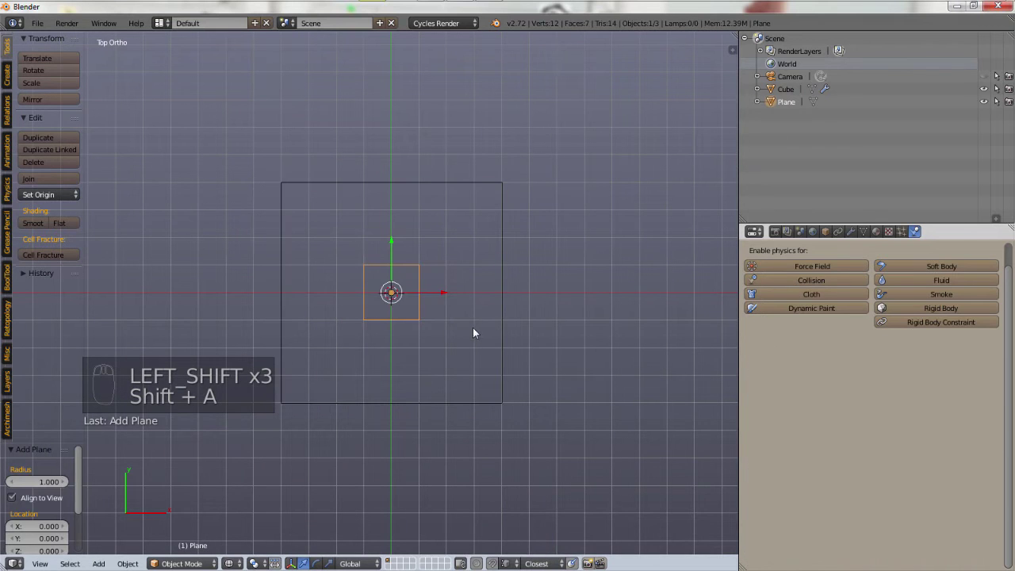
{"action": "key", "text": "s"}
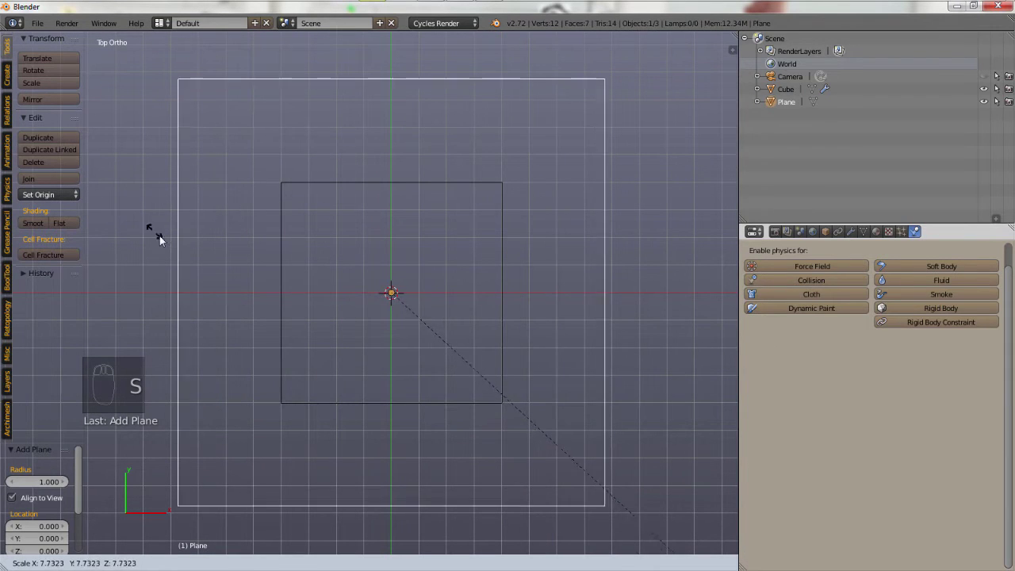
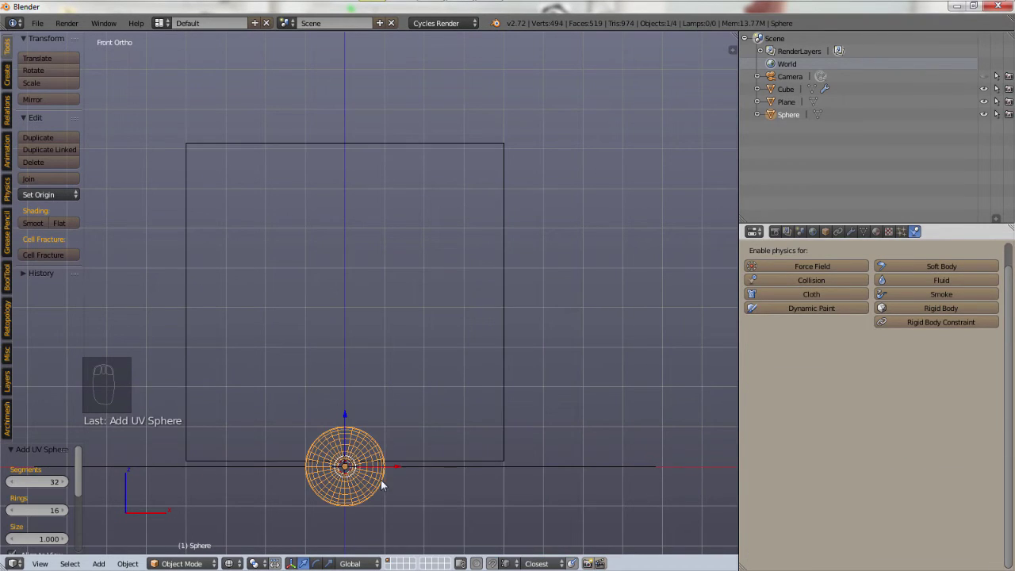
Move the sphere up along Z into the upper part of the domain box.
{"action": "key", "text": "g"}
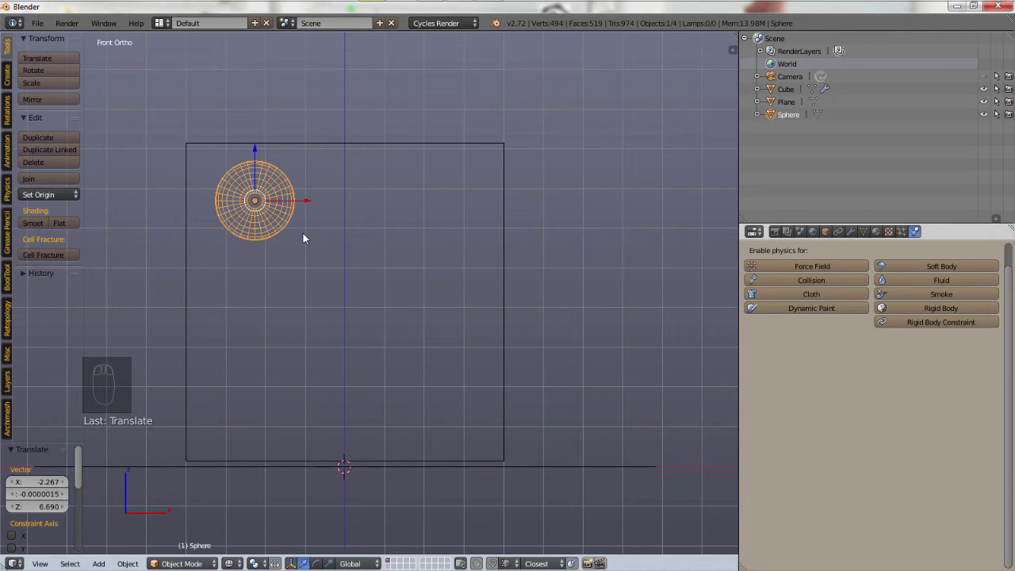
{"action": "left_click_drag", "start_coordinate": [338, 219], "coordinate": [218, 270]}
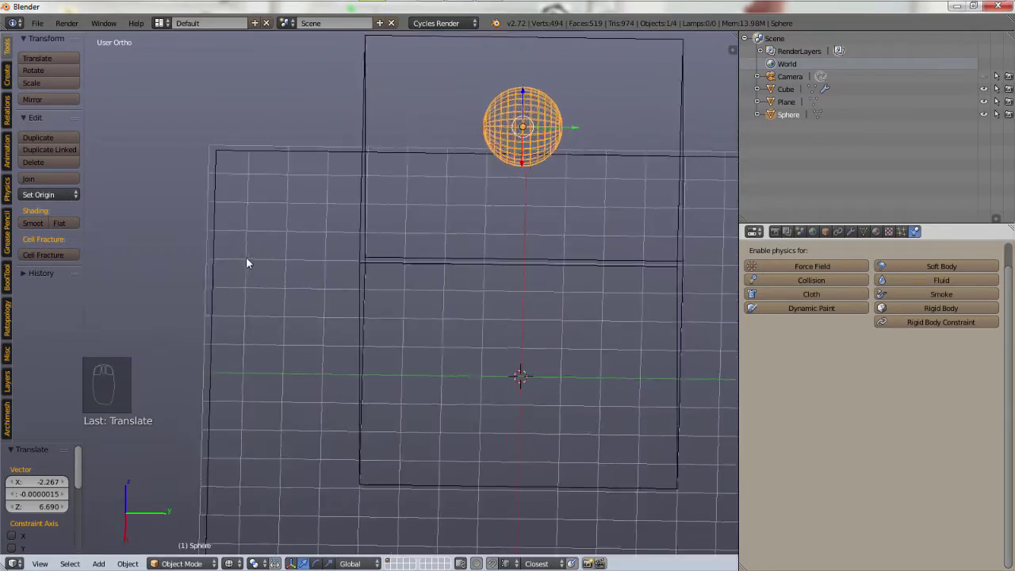
{"action": "middle_click", "coordinate": [312, 232]}
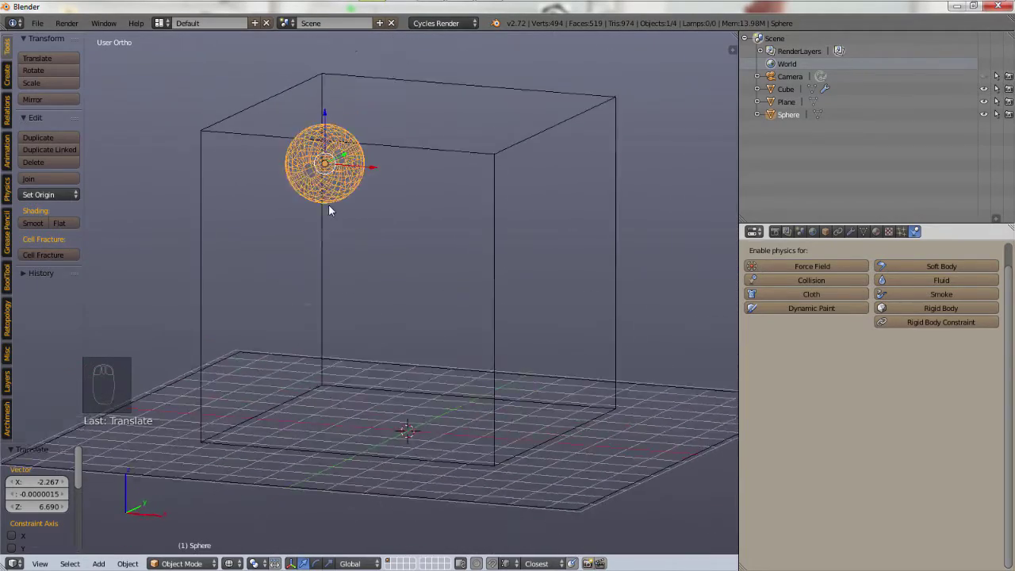
{"action": "left_click_drag", "start_coordinate": [325, 213], "coordinate": [591, 415]}
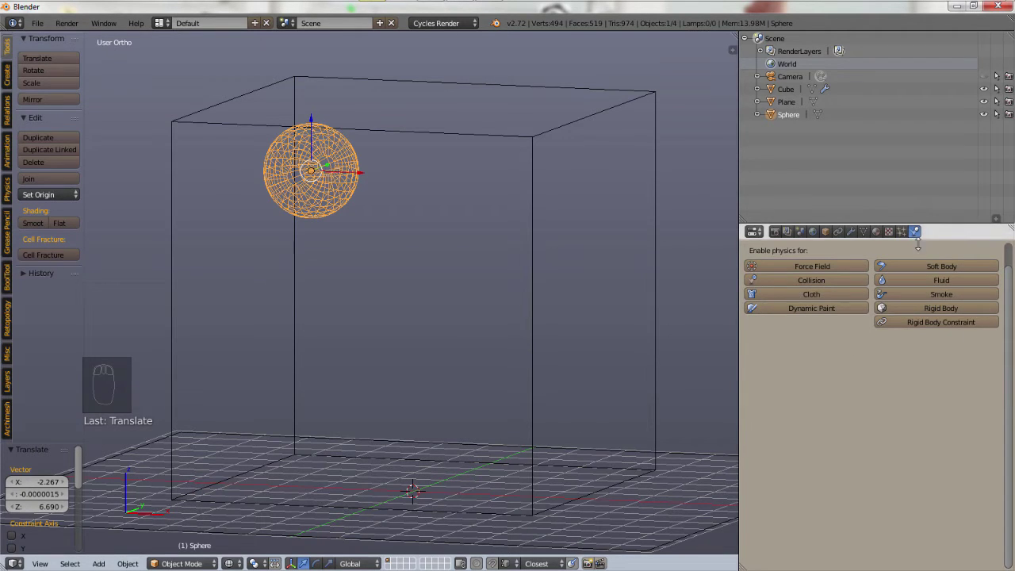
Set the sphere's fluid physics type to Fluid.
{"action": "left_click_drag", "start_coordinate": [935, 287], "coordinate": [896, 366]}
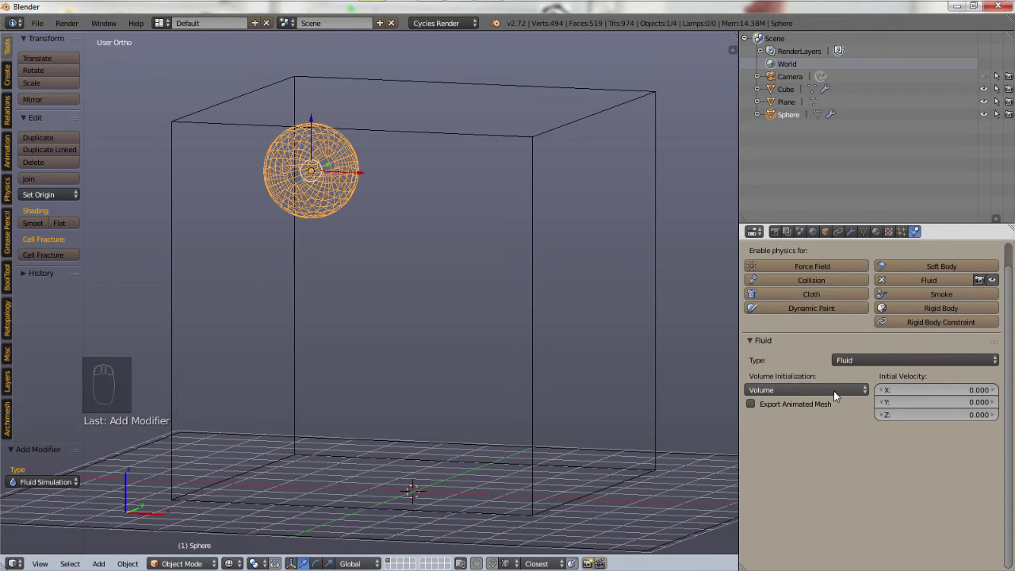
Choose the sphere's volume initialization and drag its initial X velocity to 1.8.
{"action": "left_click", "coordinate": [837, 395]}
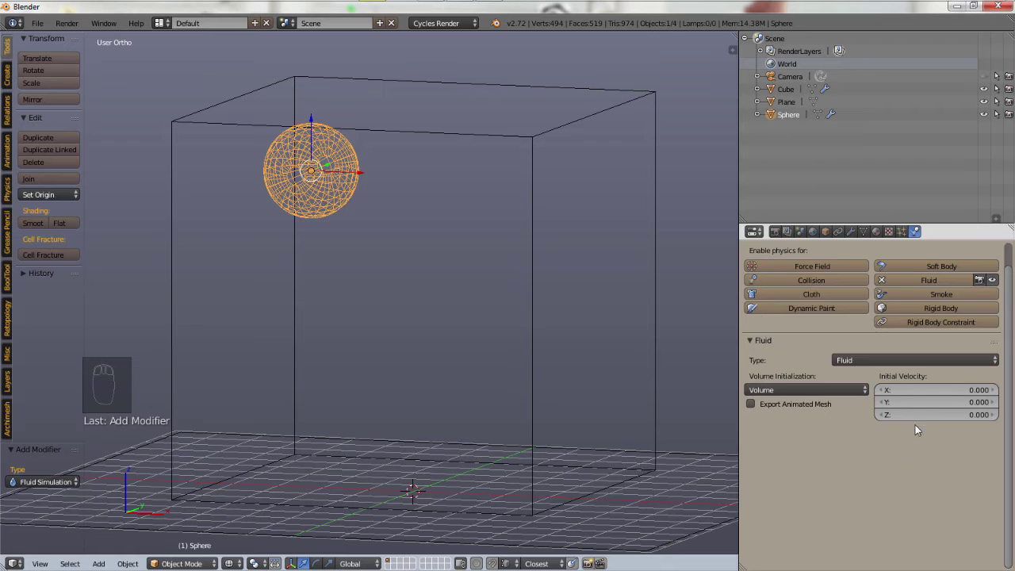
{"action": "left_click_drag", "start_coordinate": [921, 392], "coordinate": [338, 264]}
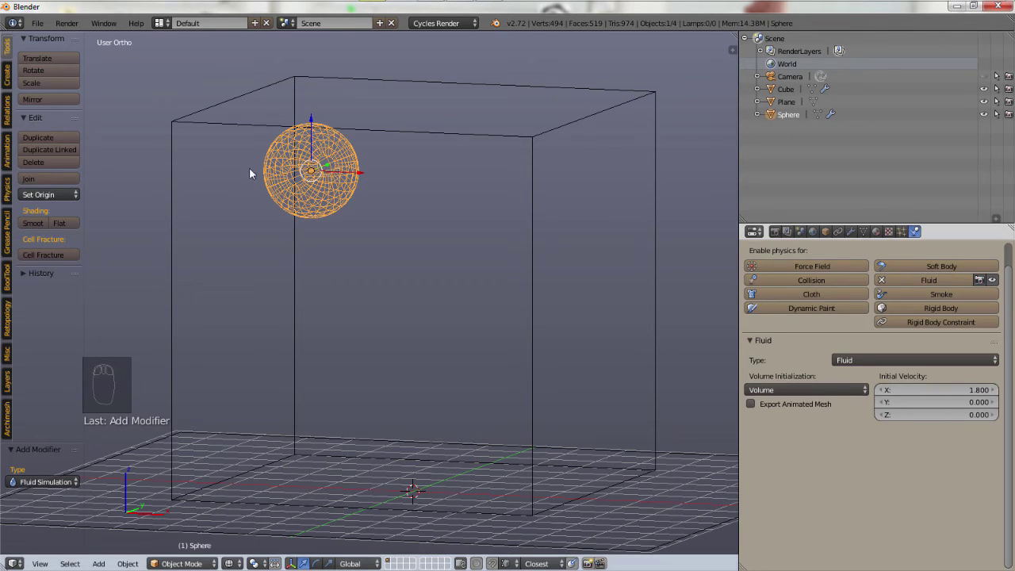
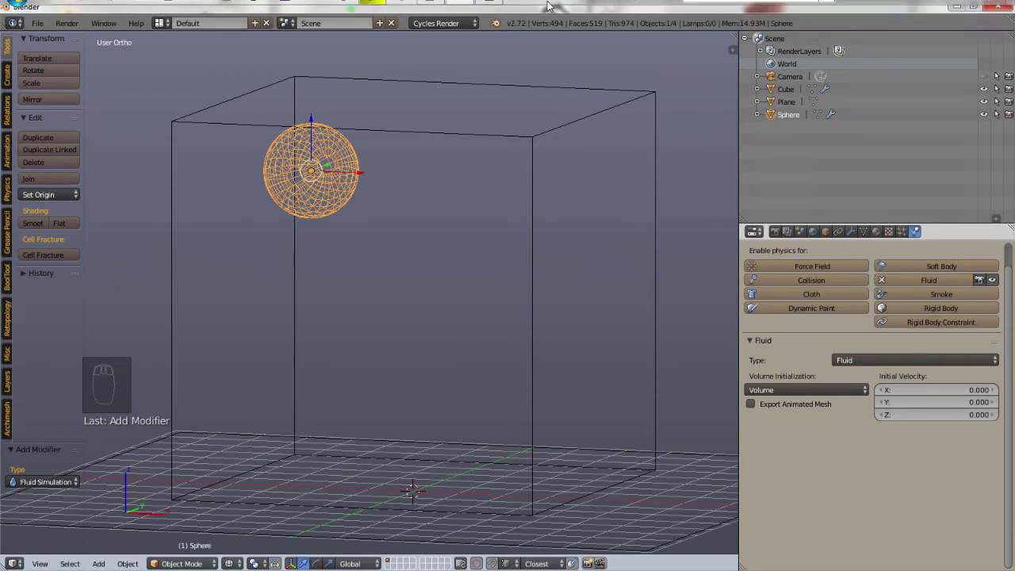
Add Plane.001, rotate it 90° about X and scale it up to about 1.5.
{"action": "key", "text": "KP_1"}
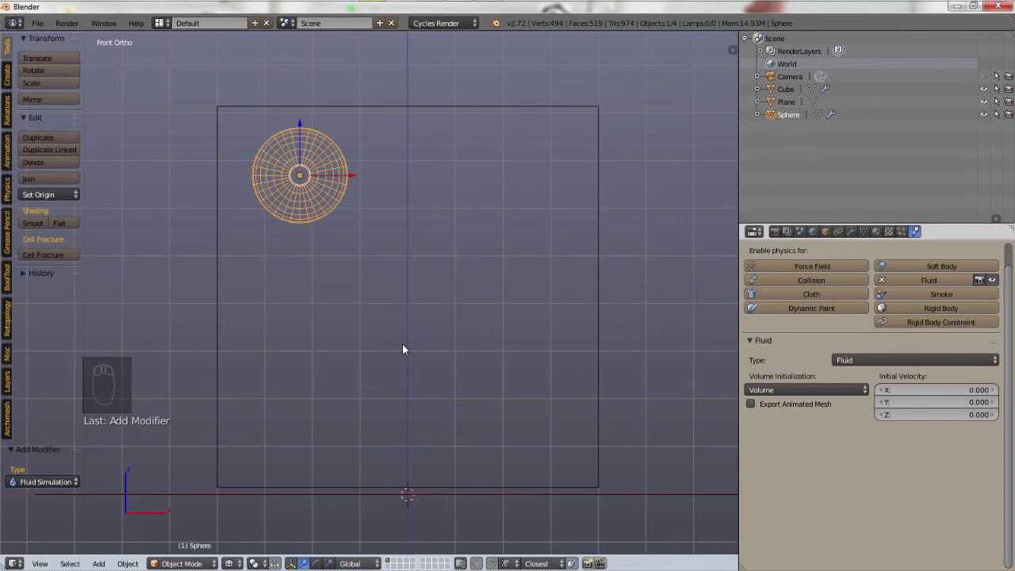
{"action": "key", "text": "shift+a"}
{"action": "middle_click", "coordinate": [432, 490]}
{"action": "key", "text": "r"}
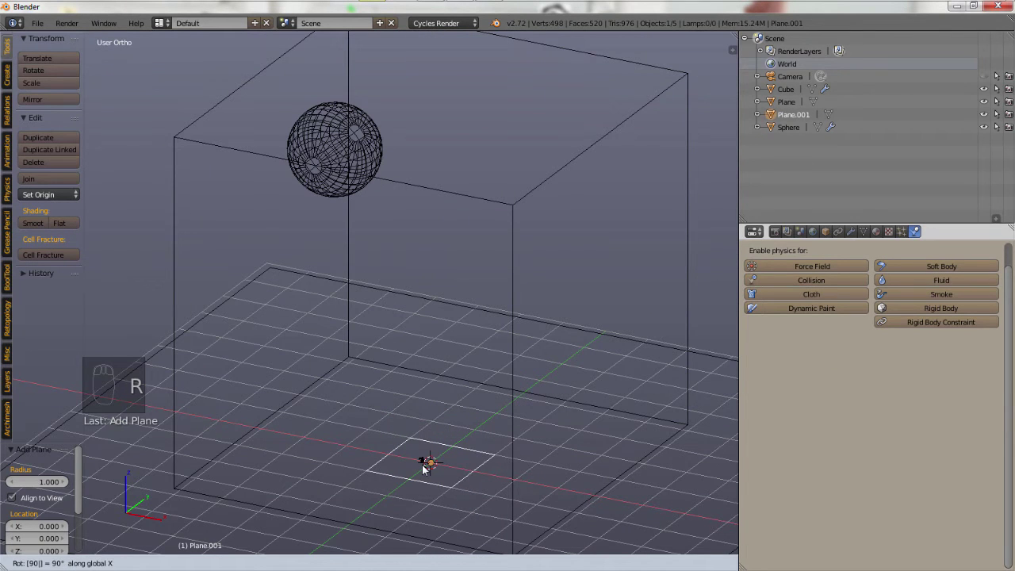
{"action": "key", "text": "s"}
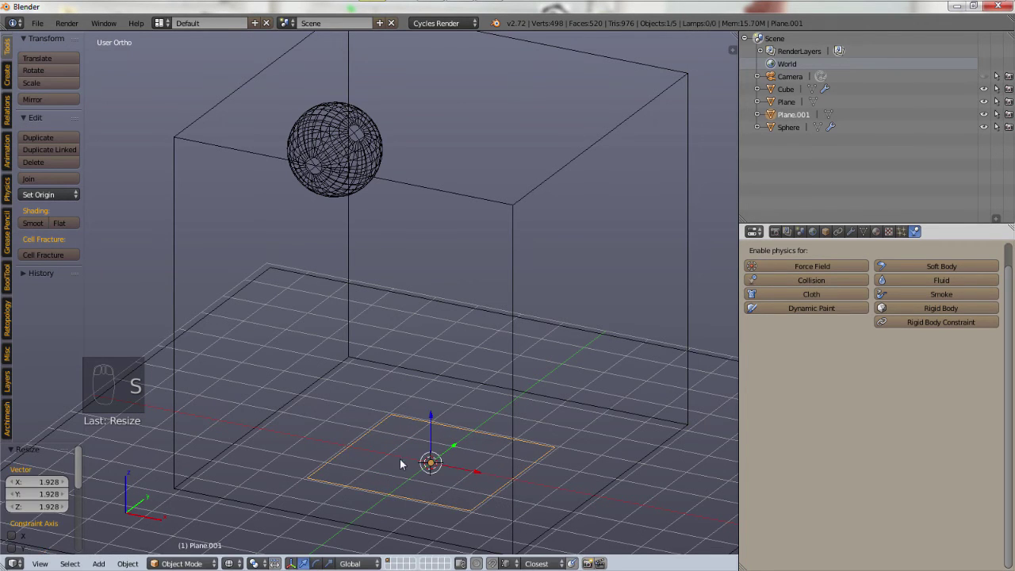
From front view, slide Plane.001 along X inside the domain below the sphere.
{"action": "left_click_drag", "start_coordinate": [437, 423], "coordinate": [493, 311]}
{"action": "key", "text": "KP_1"}
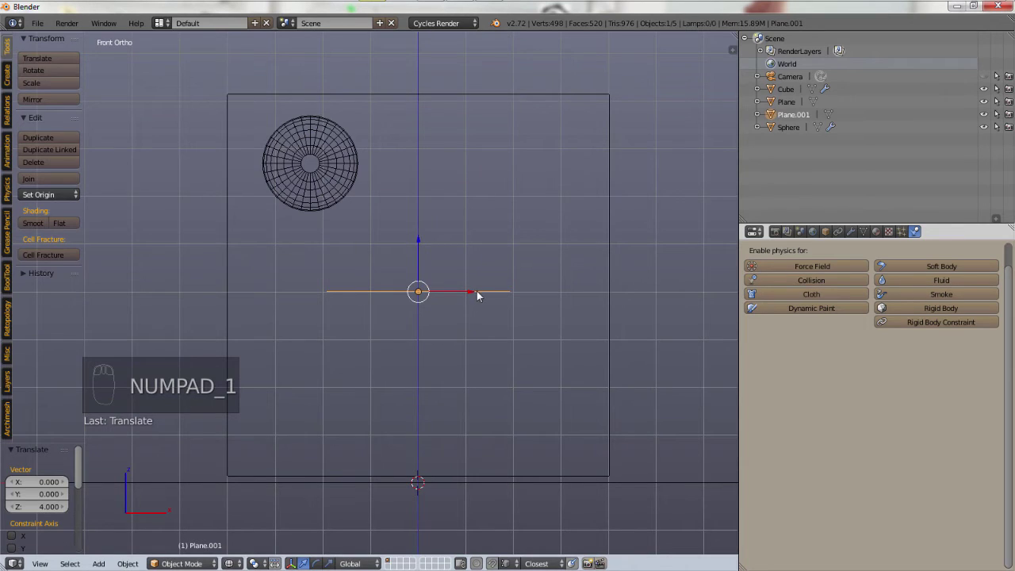
{"action": "left_click_drag", "start_coordinate": [474, 297], "coordinate": [335, 160]}
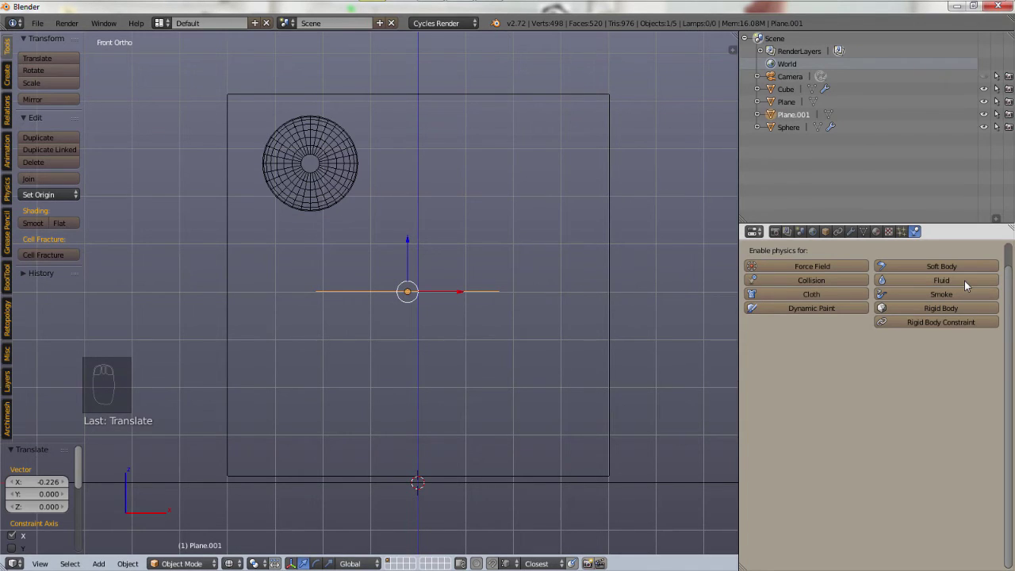
Enable fluid physics on Plane.001 with Type set to Obstacle.
{"action": "left_click_drag", "start_coordinate": [967, 286], "coordinate": [904, 460]}
{"action": "left_click", "coordinate": [888, 471]}
{"action": "left_click_drag", "start_coordinate": [458, 196], "coordinate": [356, 150]}
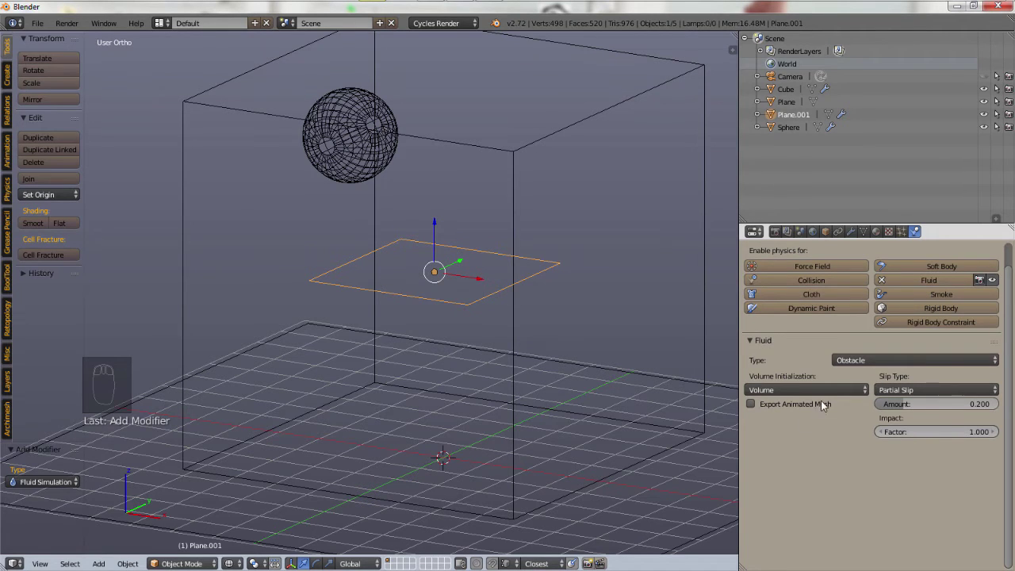
{"action": "left_click_drag", "start_coordinate": [842, 395], "coordinate": [848, 425]}
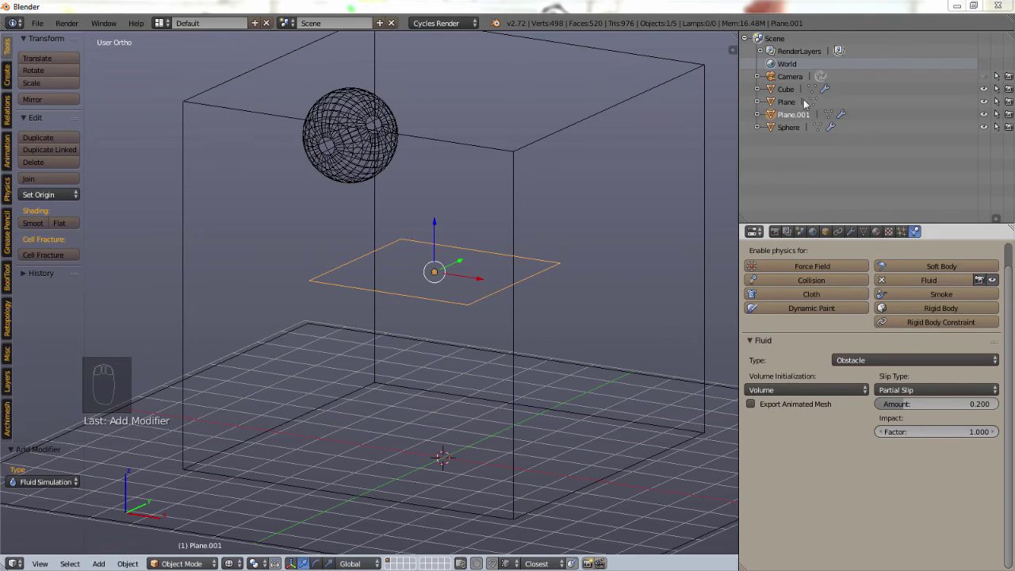
{"action": "left_click_drag", "start_coordinate": [793, 106], "coordinate": [1004, 356]}
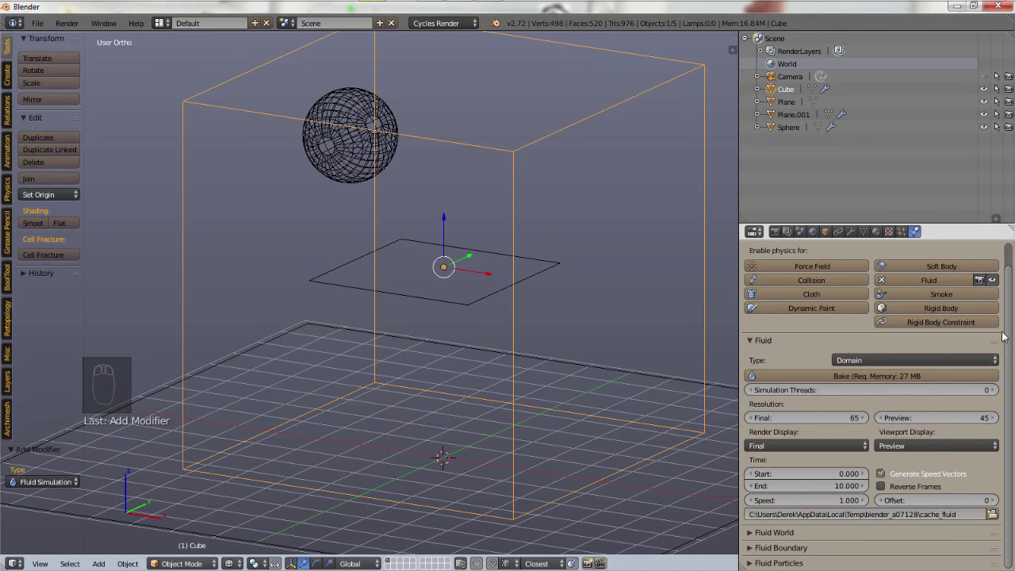
{"action": "left_click_drag", "start_coordinate": [1011, 332], "coordinate": [914, 381]}
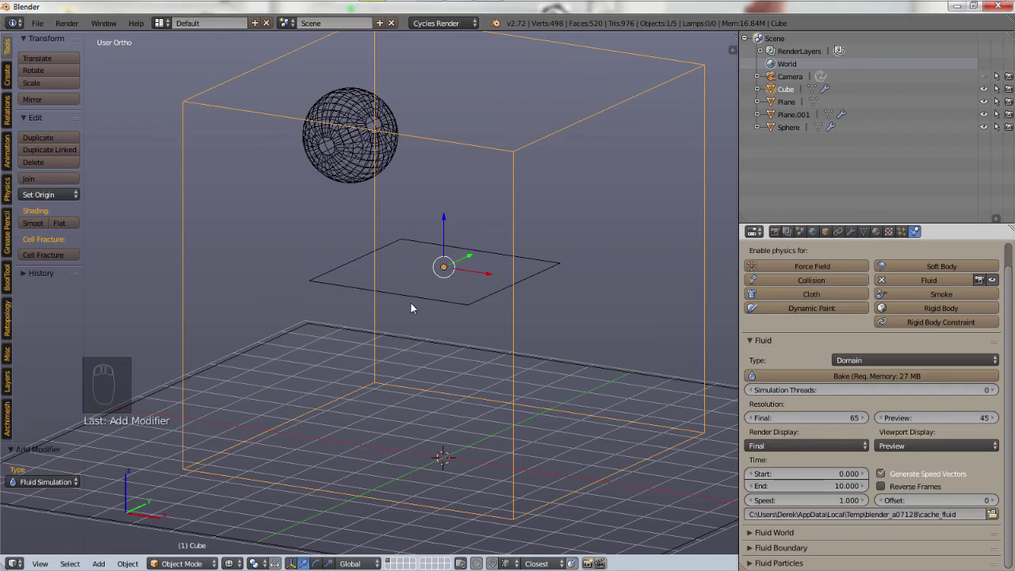
Save the scene over the existing fluid simulation intro.blend file.
{"action": "key", "text": "shift+s"}
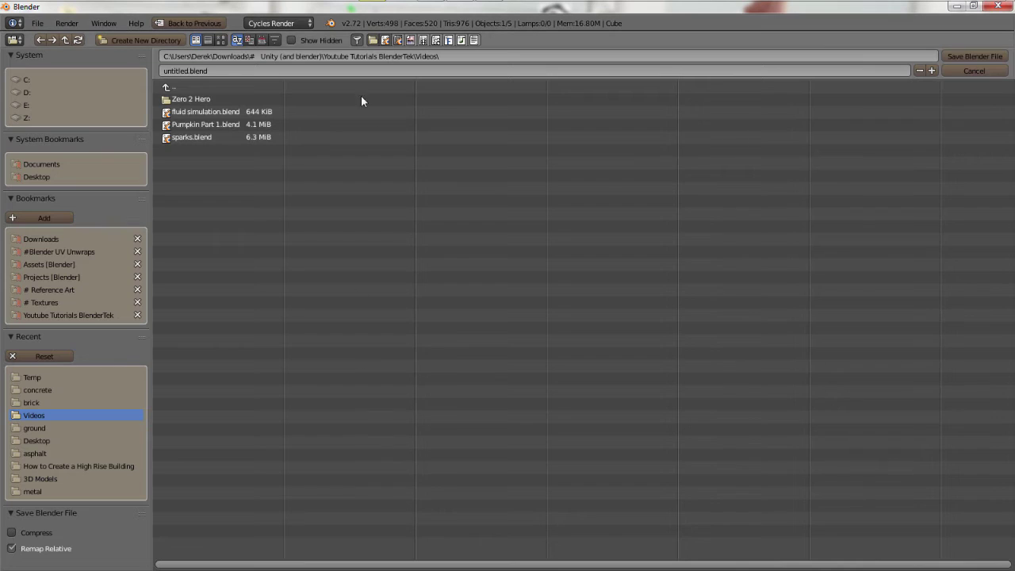
{"action": "left_click_drag", "start_coordinate": [383, 242], "coordinate": [533, 210]}
{"action": "key", "text": "ctrl+s"}
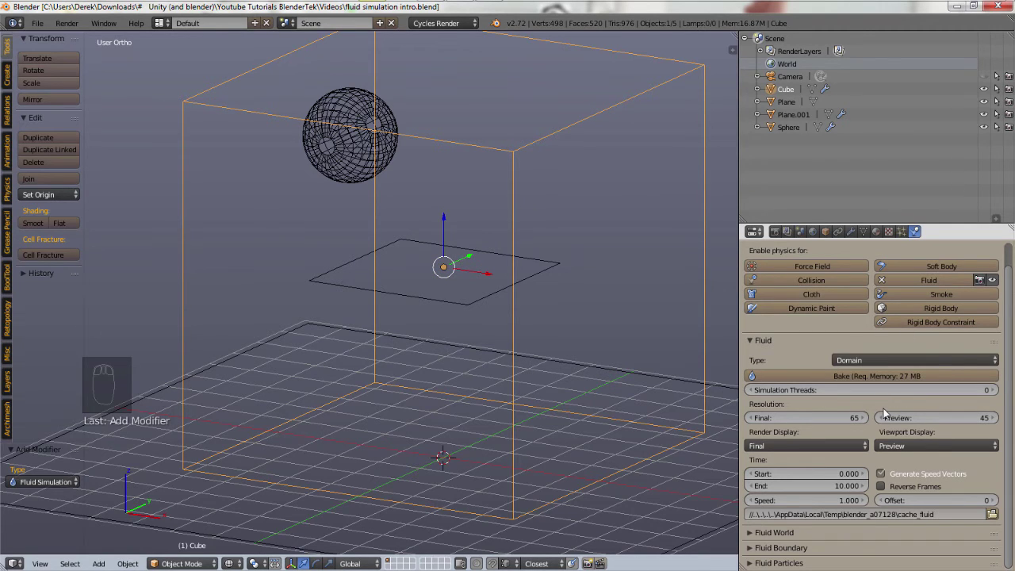
Start baking the fluid simulation for the Cube domain.
{"action": "left_click_drag", "start_coordinate": [899, 370], "coordinate": [386, 211]}
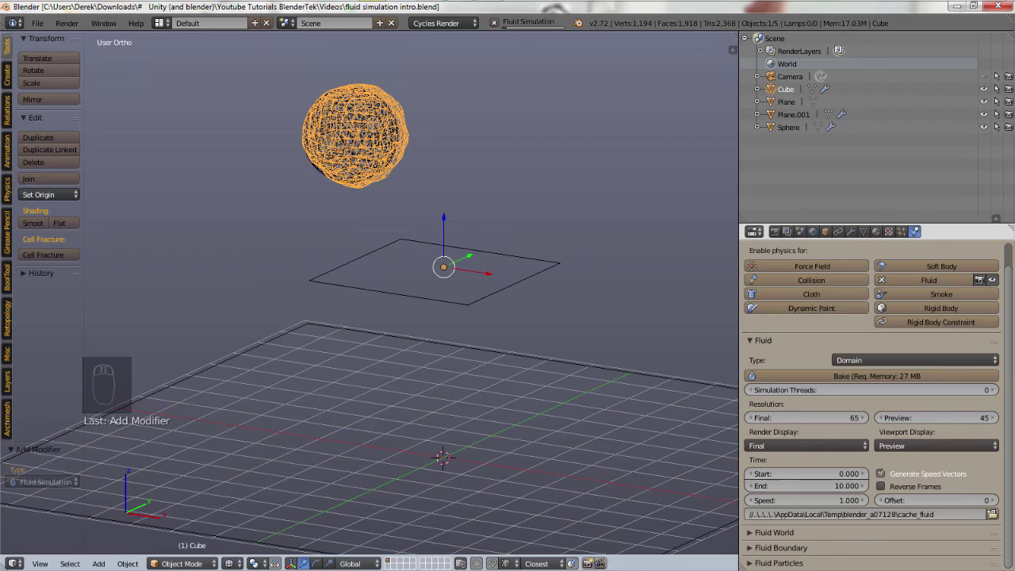
Set Plane.001 to Shell initialization and extrude it upward into a thick slab.
{"action": "left_click_drag", "start_coordinate": [789, 117], "coordinate": [420, 197]}
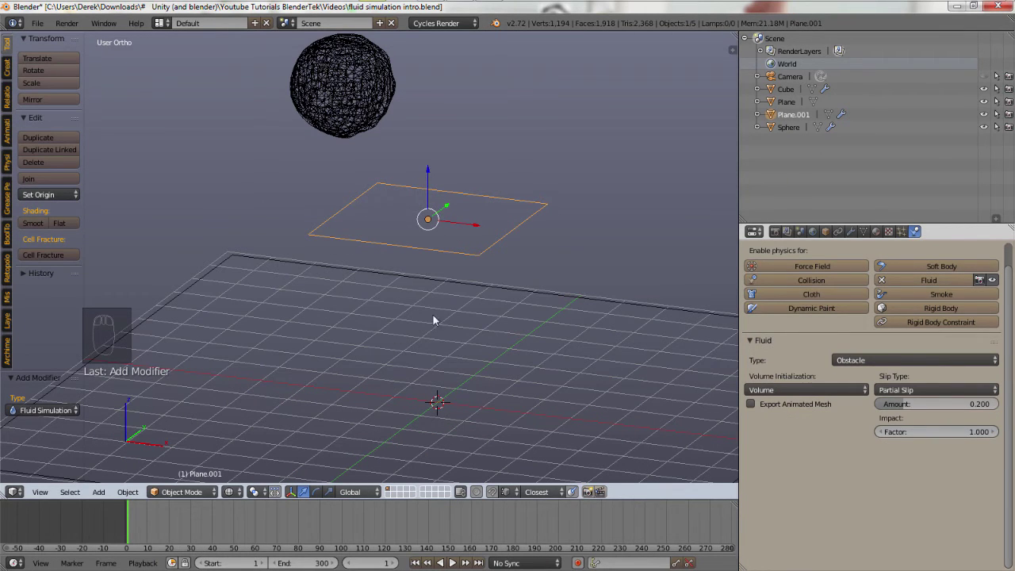
{"action": "left_click_drag", "start_coordinate": [826, 389], "coordinate": [711, 359]}
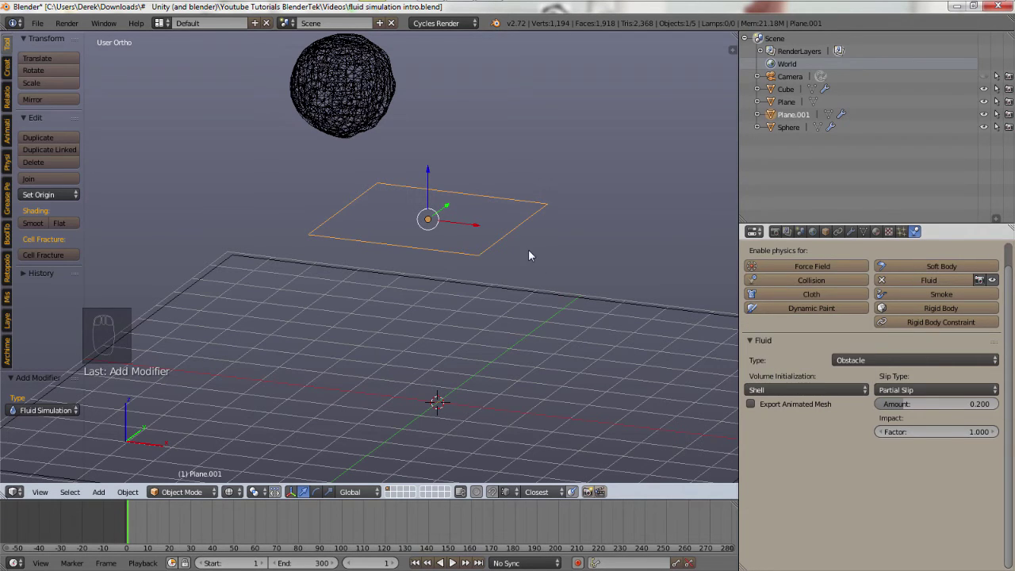
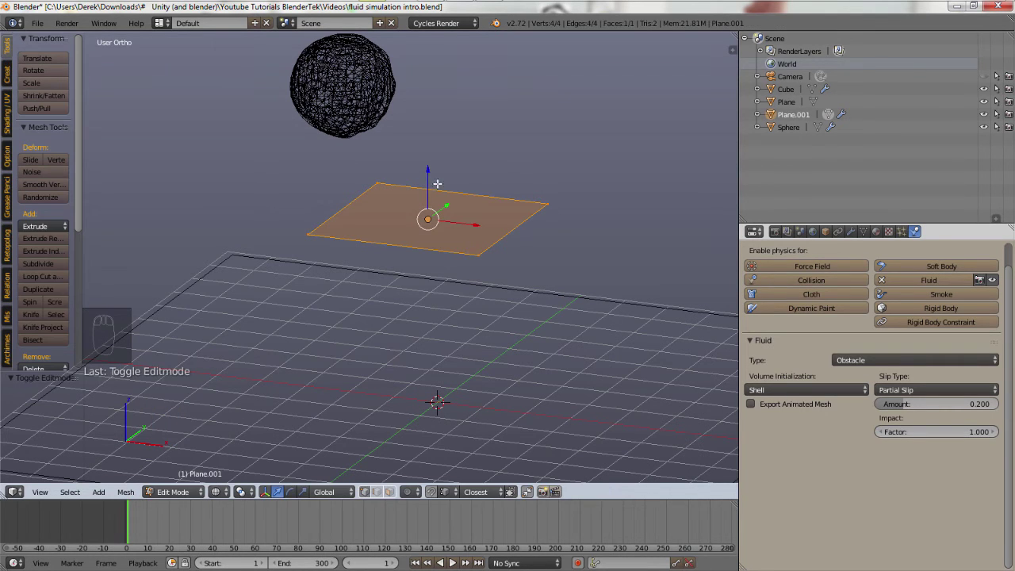
{"action": "key", "text": "e"}
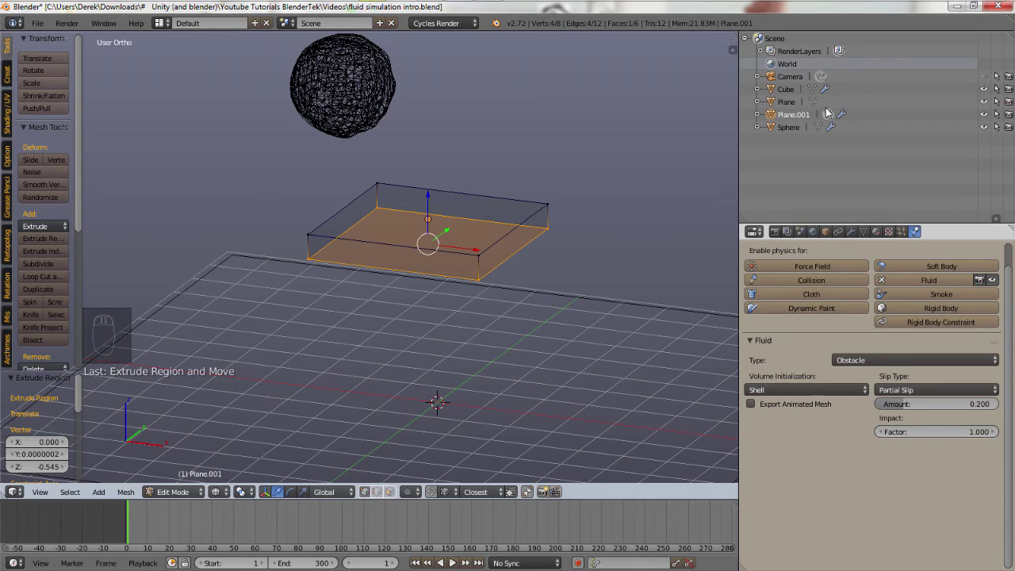
Select the Cube domain and rebake the simulation with the slab obstacle in place.
{"action": "left_click_drag", "start_coordinate": [779, 100], "coordinate": [871, 362]}
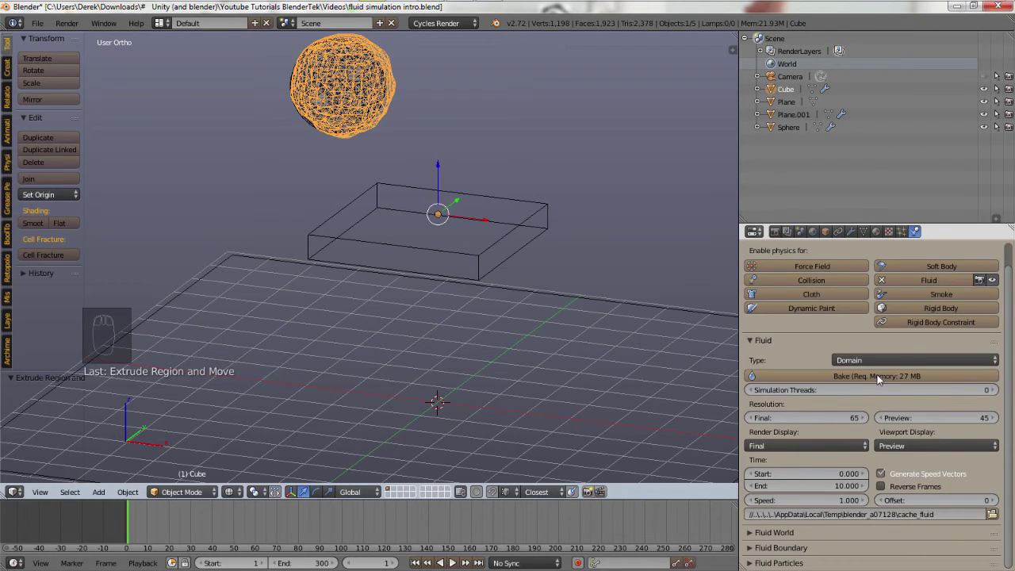
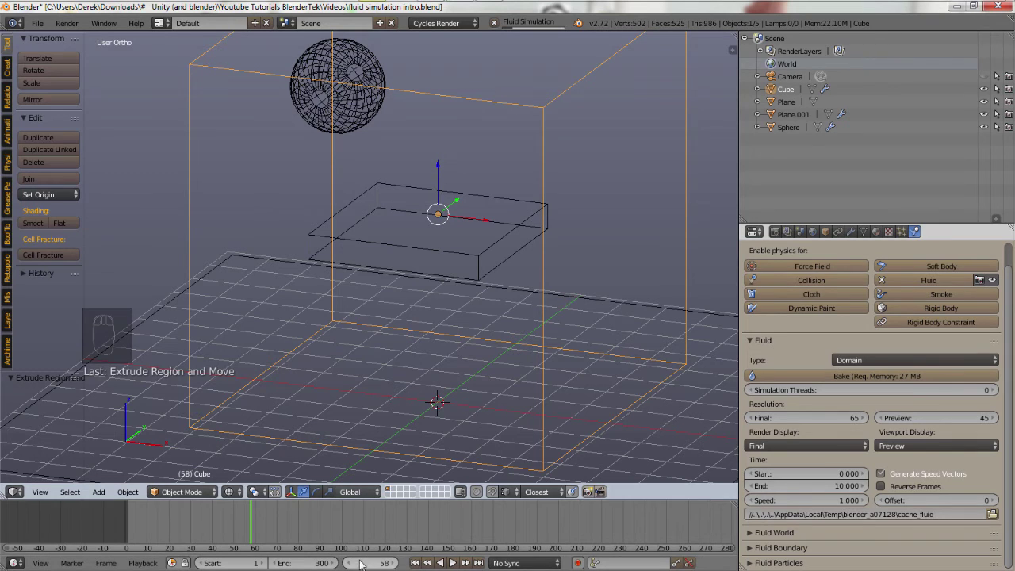
{"action": "left_click_drag", "start_coordinate": [352, 565], "coordinate": [506, 242]}
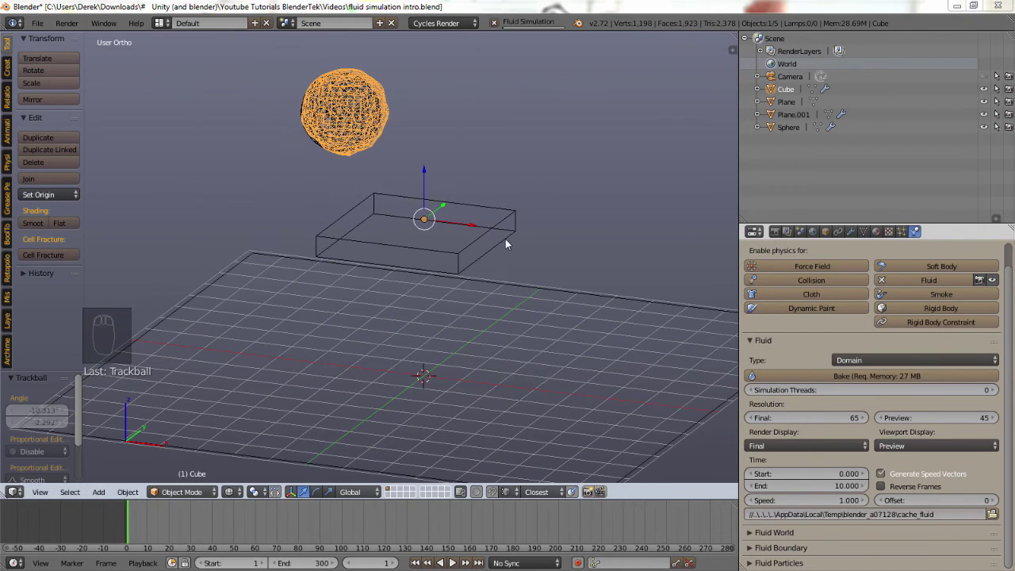
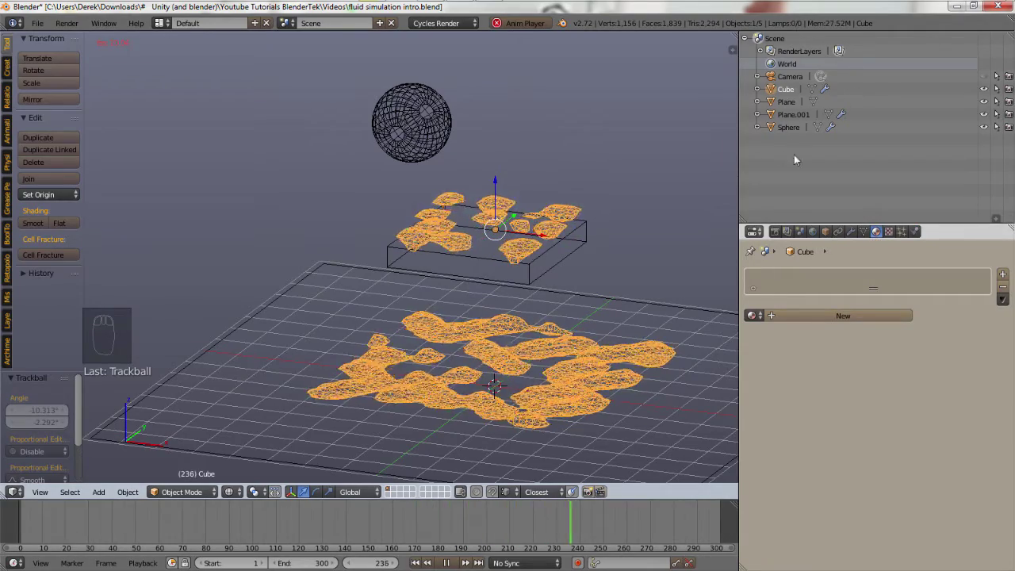
Select the Sphere fluid object and create a new material for it.
{"action": "left_click_drag", "start_coordinate": [794, 133], "coordinate": [709, 333]}
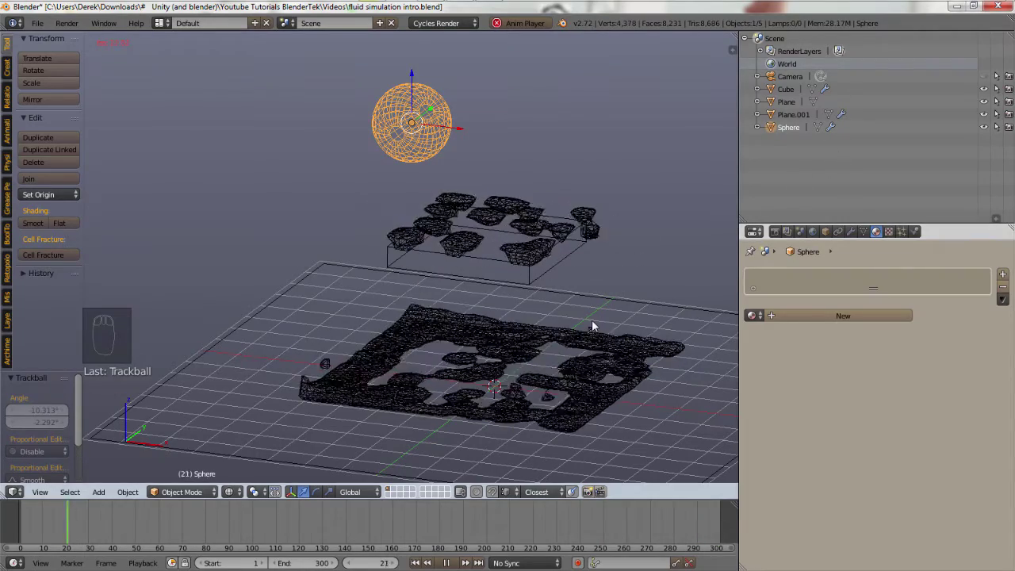
{"action": "left_click_drag", "start_coordinate": [801, 323], "coordinate": [863, 124]}
Give the sphere a Glass BSDF surface with IOR 1.330 and show Solid viewport shading.
{"action": "left_click_drag", "start_coordinate": [895, 425], "coordinate": [876, 446]}
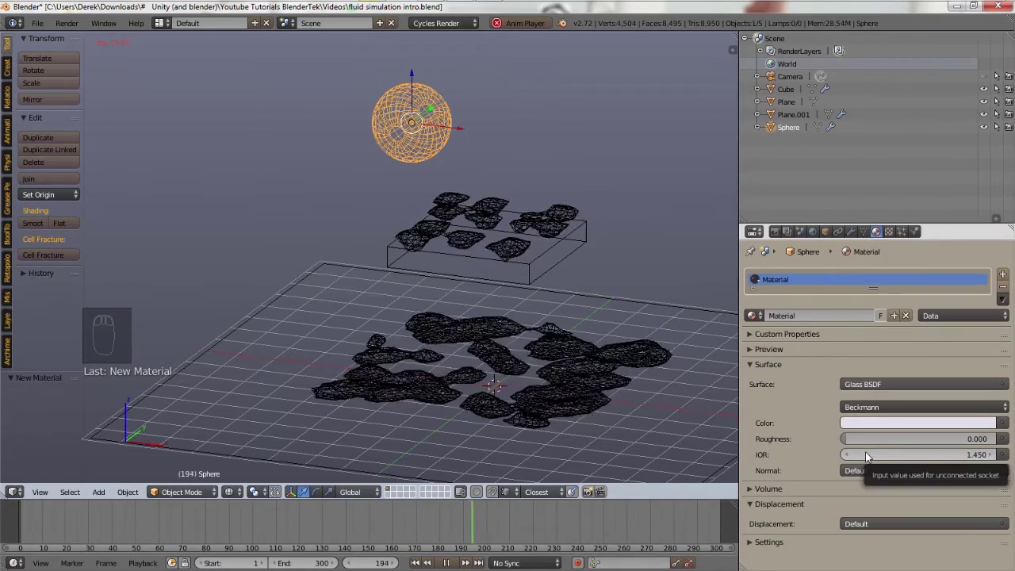
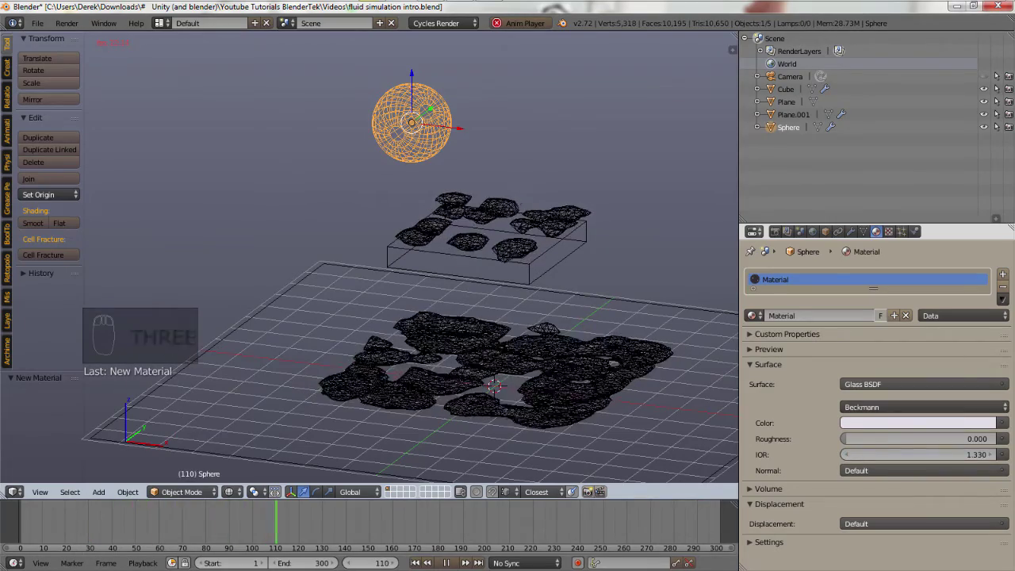
{"action": "left_click_drag", "start_coordinate": [192, 501], "coordinate": [408, 341]}
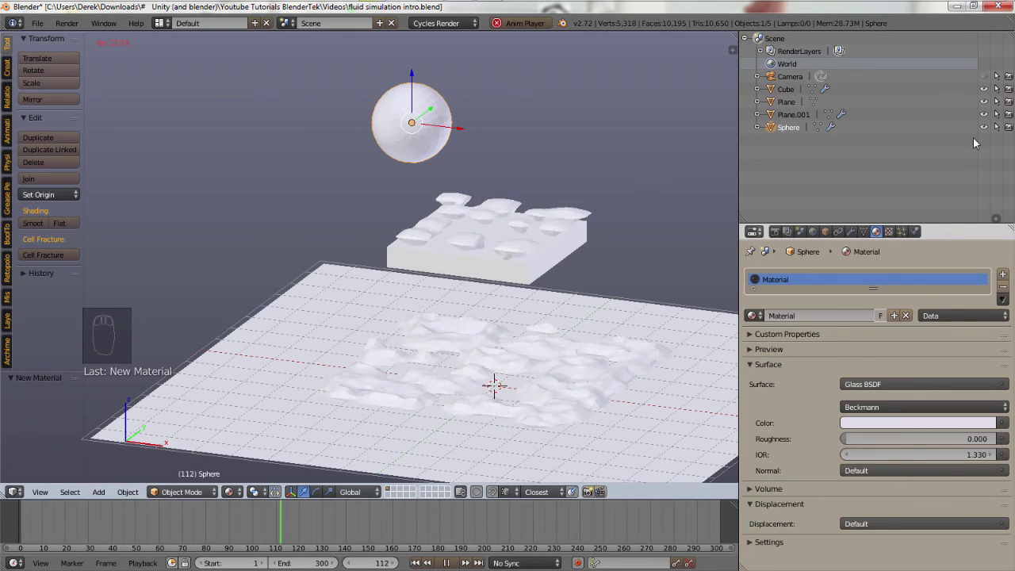
{"action": "left_click_drag", "start_coordinate": [1010, 130], "coordinate": [427, 190]}
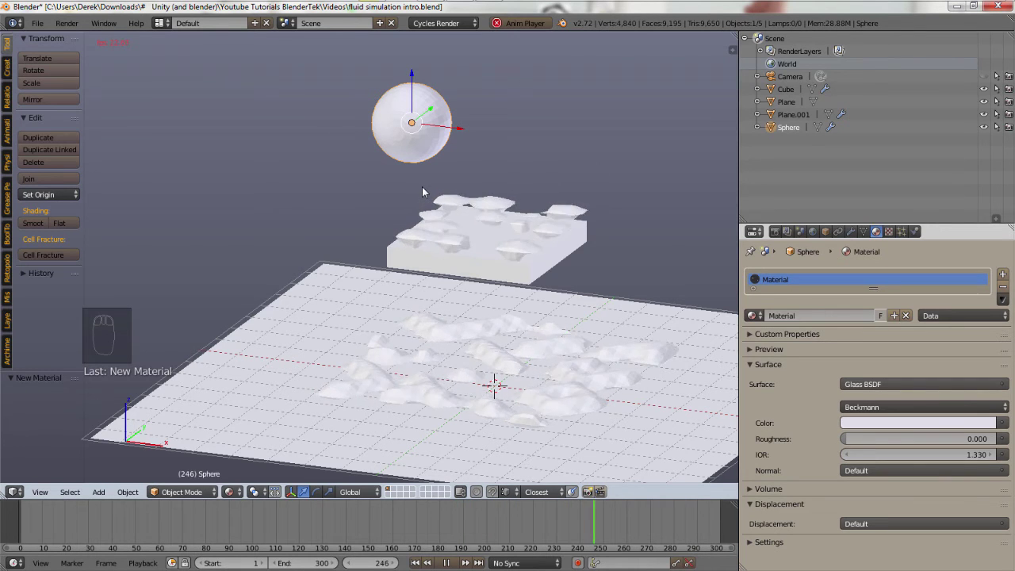